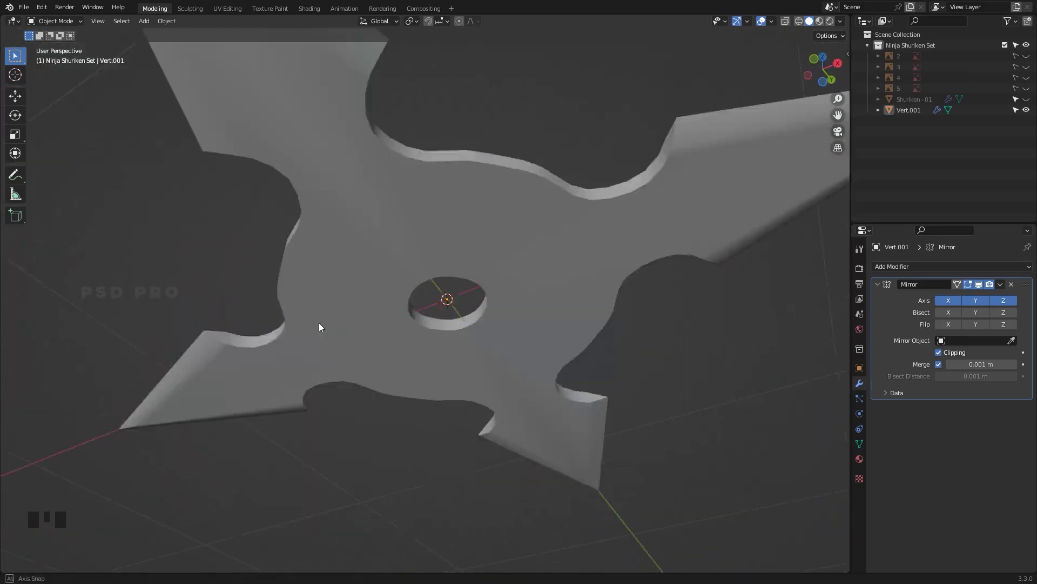
Enter mesh editing on the shuriken and begin selecting around the notch area
left_click(422, 386)
right_click(423, 386)
left_click(680, 455)
left_click_drag(533, 349, 556, 443)
left_click_drag(555, 443, 434, 351)
left_click_drag(434, 350, 433, 451)
right_click(433, 451)
Select the curved edge loop of one notch and zoom in on it
middle_click(474, 420)
right_click(491, 361)
left_click(446, 356)
left_click_drag(412, 425, 428, 400)
left_click_drag(428, 400, 464, 401)
left_click_drag(463, 400, 480, 337)
left_click(480, 337)
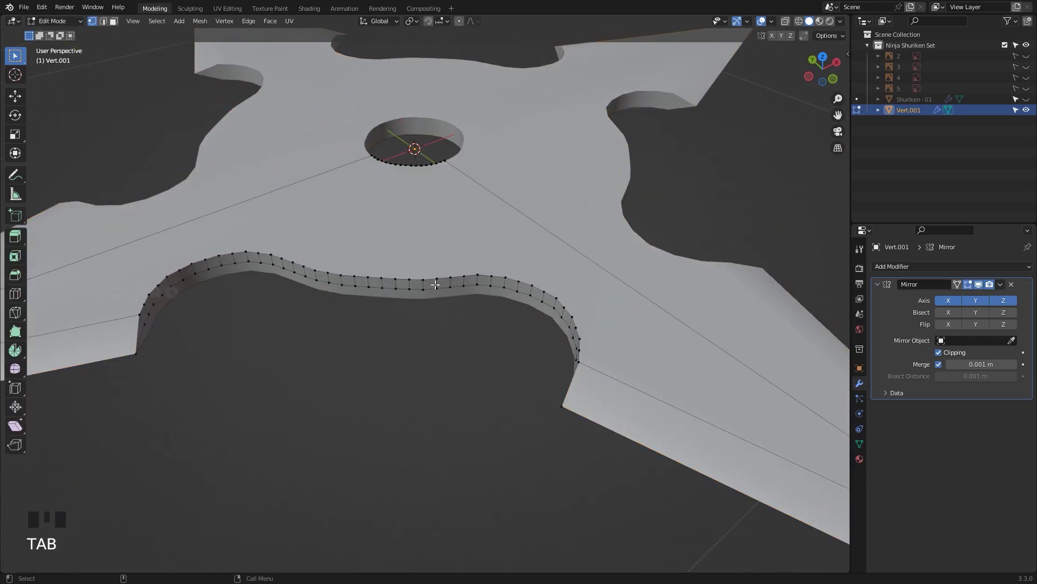
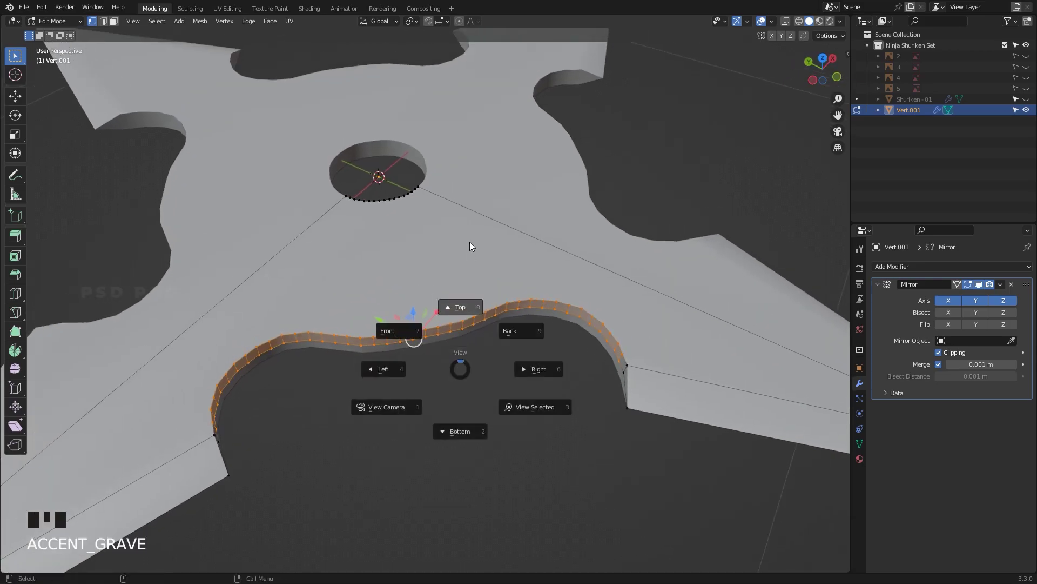
scroll("up", 3)
Bring up the vertex operations menu for smoothing the notch vertices
right_click(460, 367)
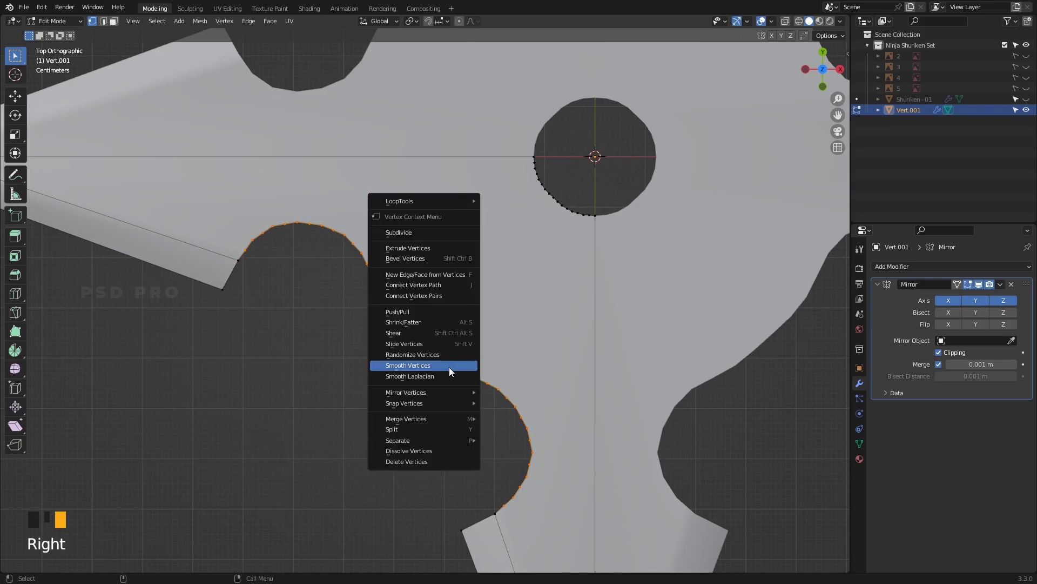
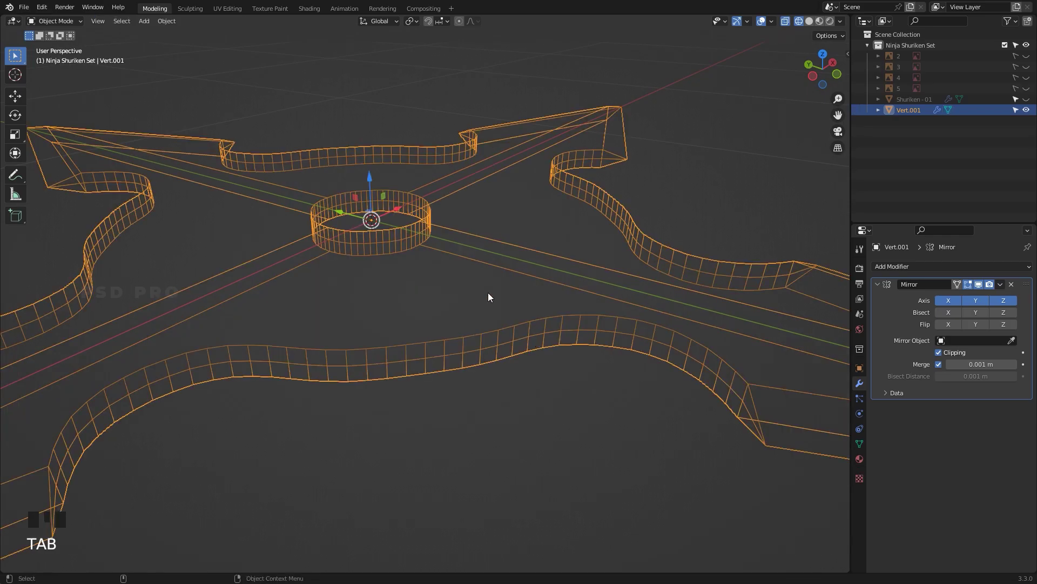
Box-select vertices on the centre hole wall and switch shading to Solid
left_click(647, 120)
left_click_drag(536, 183, 506, 313)
left_click_drag(506, 312, 512, 278)
left_click_drag(511, 278, 472, 252)
left_click_drag(472, 251, 470, 256)
key("z")
Orbit around the solid shuriken to inspect the notches and centre hole
left_click_drag(479, 359, 408, 359)
left_click_drag(408, 359, 430, 441)
left_click_drag(430, 441, 481, 363)
left_click_drag(482, 363, 495, 461)
left_click_drag(495, 461, 497, 309)
left_click_drag(497, 309, 531, 355)
left_click_drag(530, 355, 627, 393)
middle_click(627, 394)
left_click_drag(492, 399, 466, 373)
left_click_drag(466, 372, 470, 324)
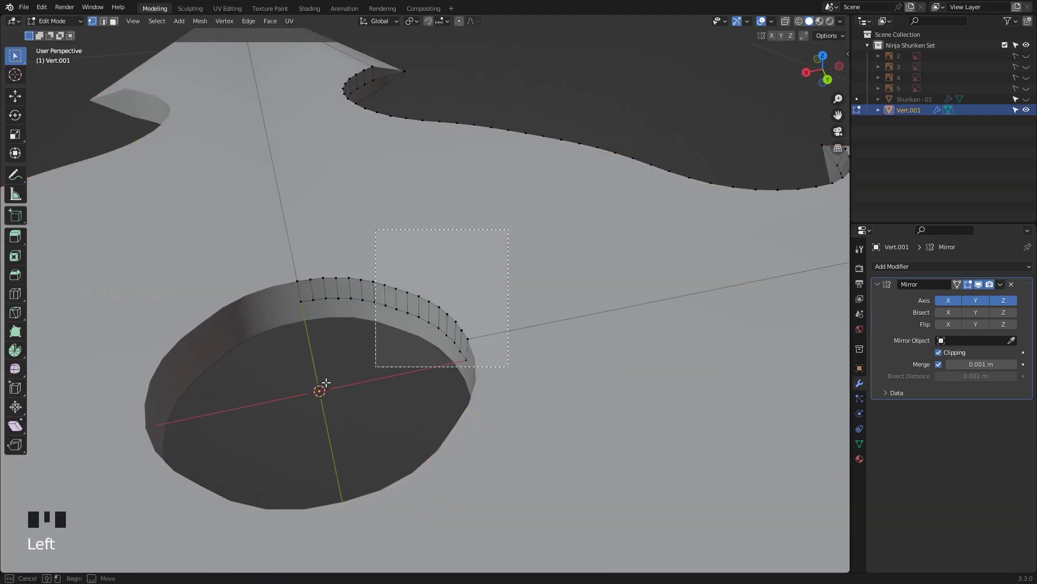
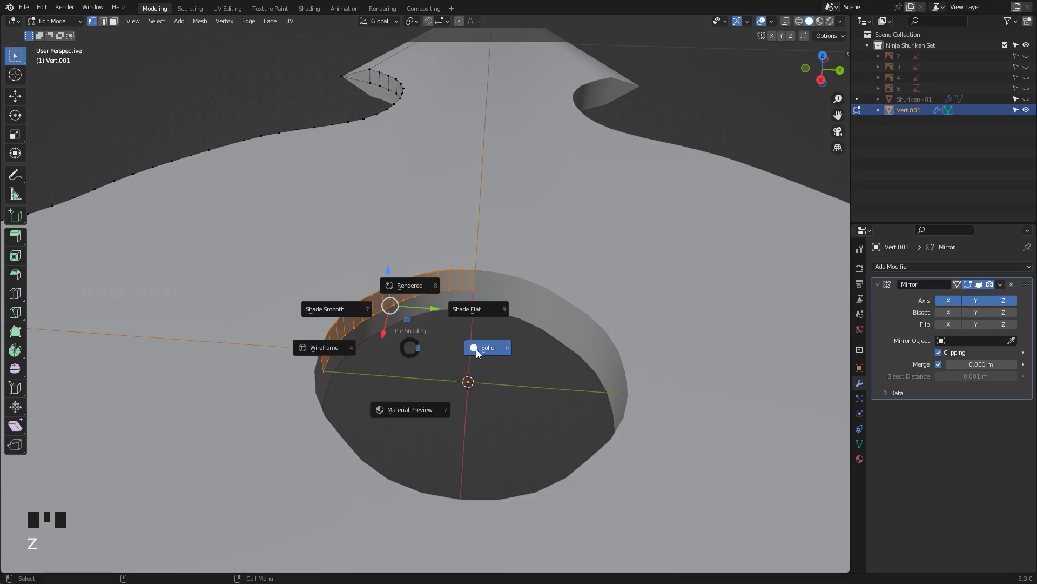
Switch to a straight-down view of the centre hole
key("`")
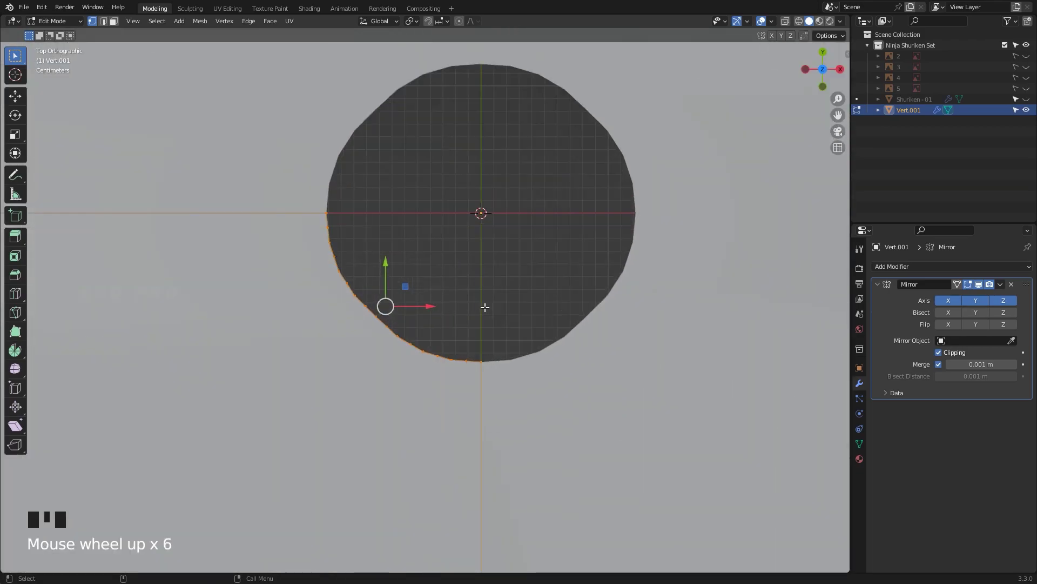
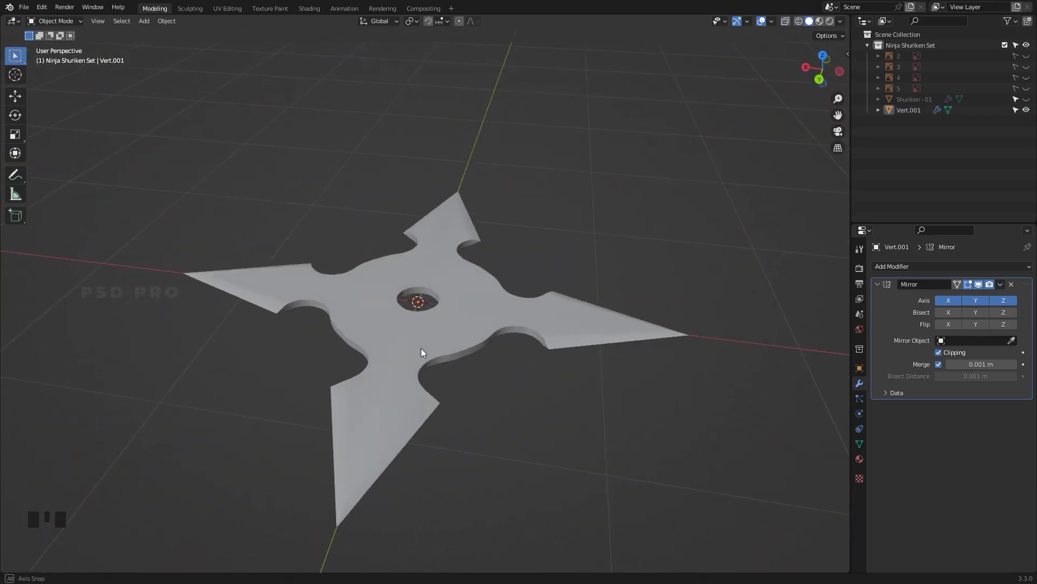
Add a new vertex object to start tracing the KOHGA NINJA reference outline
right_click(445, 279)
left_click(480, 450)
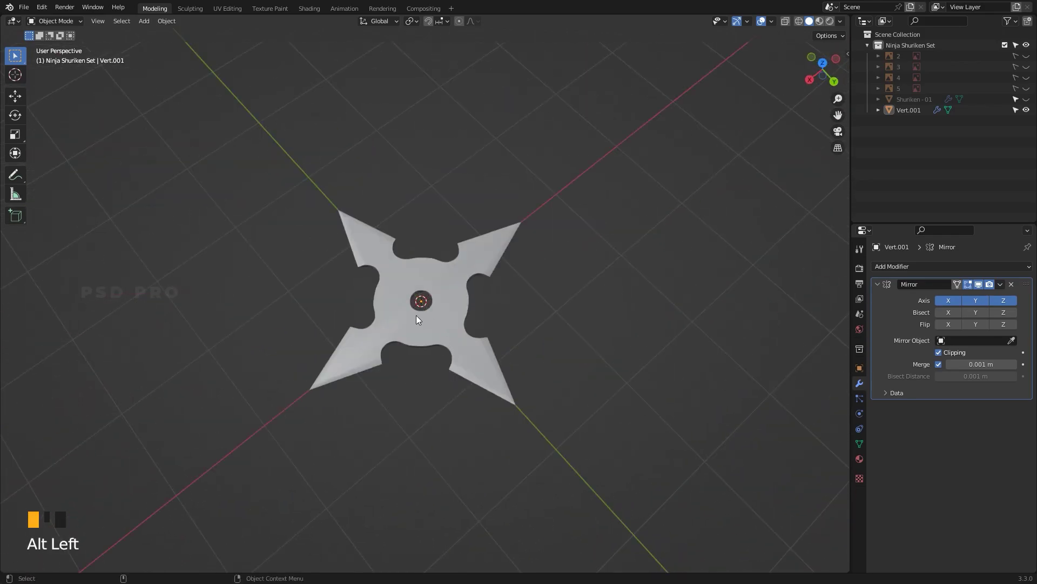
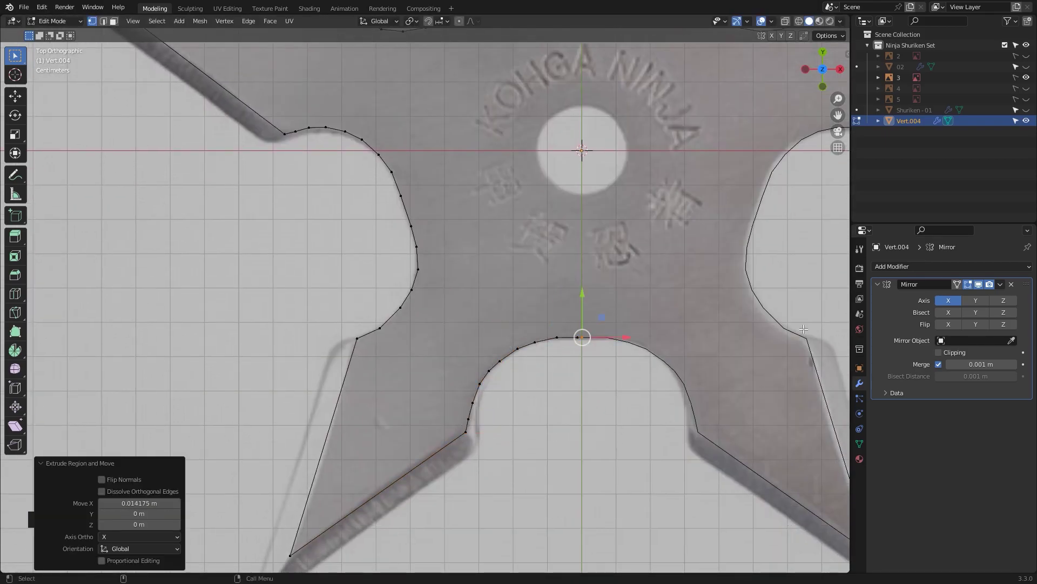
Enable the mirror clipping option for the traced outline
double_click(953, 354)
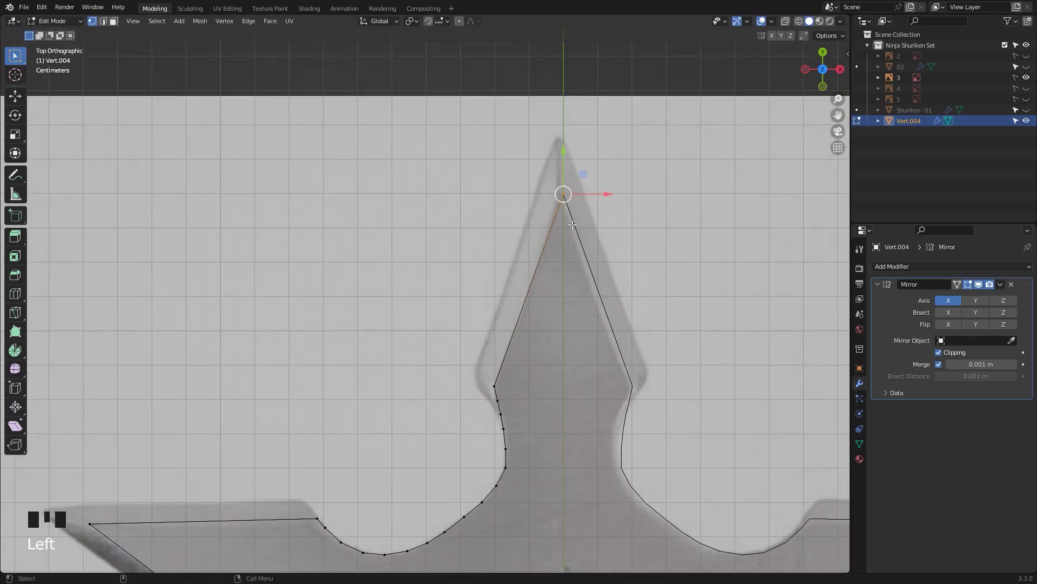
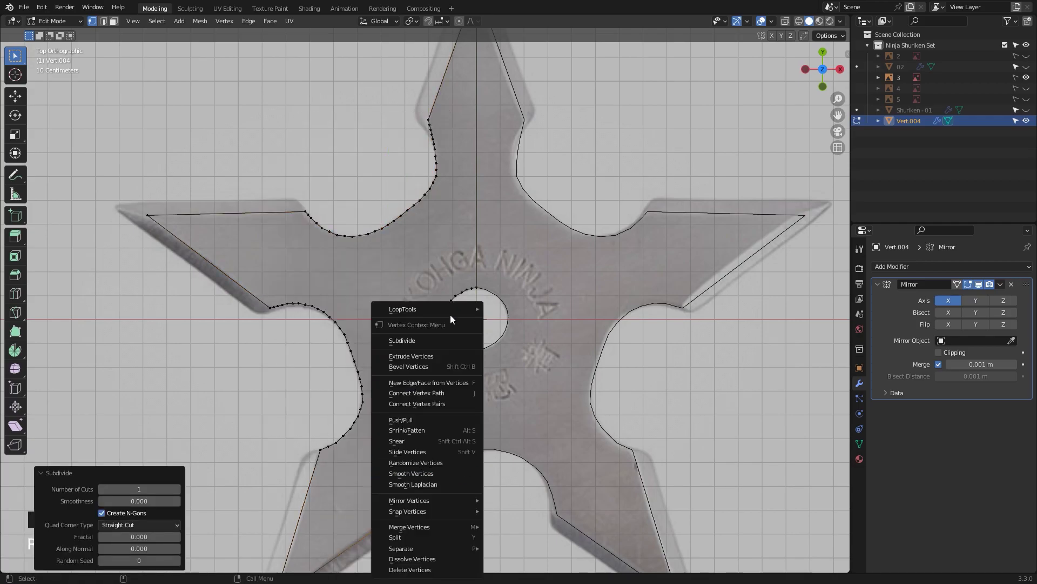
Subdivide and adjust notch vertices to complete the five-point outline with the centre hole arc
left_click(281, 452)
right_click(344, 439)
left_click(458, 104)
right_click(366, 239)
left_click(605, 155)
scroll("down", 3)
left_click_drag(486, 152, 471, 276)
left_click(471, 276)
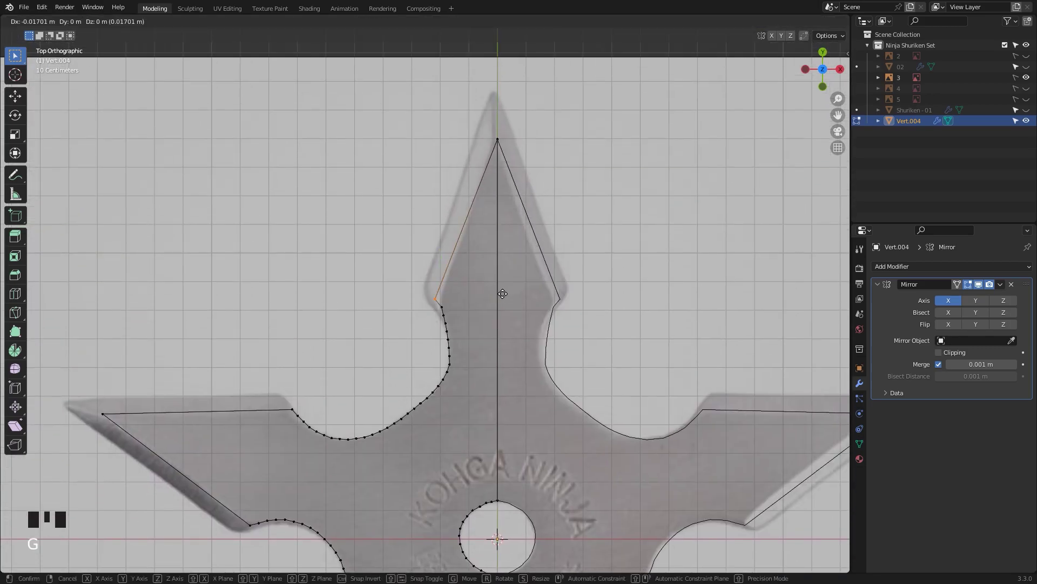
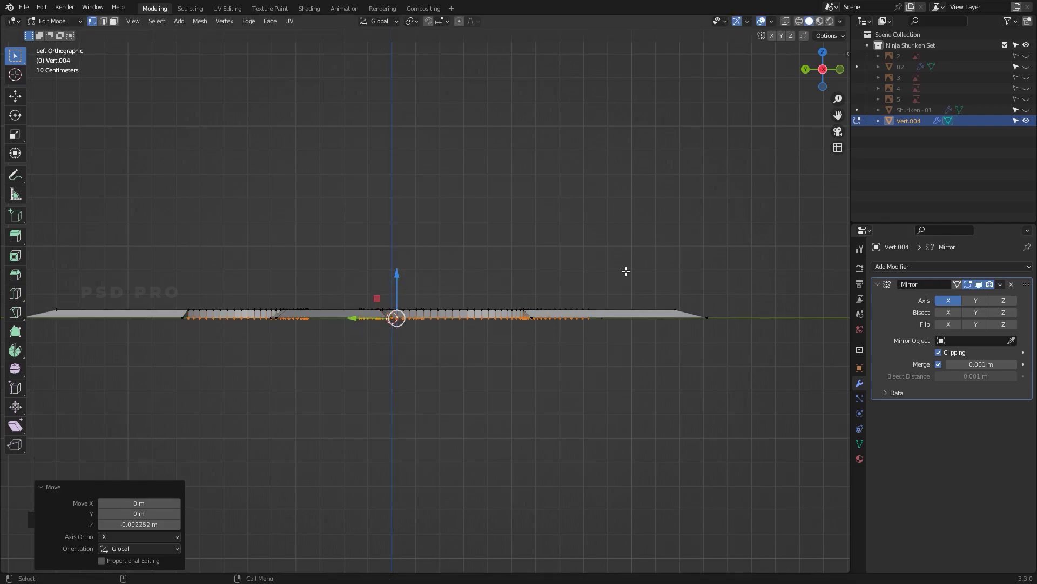
Return to Object Mode, rename the finished mesh and add a new vertex object for the next trace
key("Tab")
left_click(975, 305)
left_click_drag(977, 303, 1003, 303)
left_click(1005, 303)
left_click(554, 404)
left_click(606, 371)
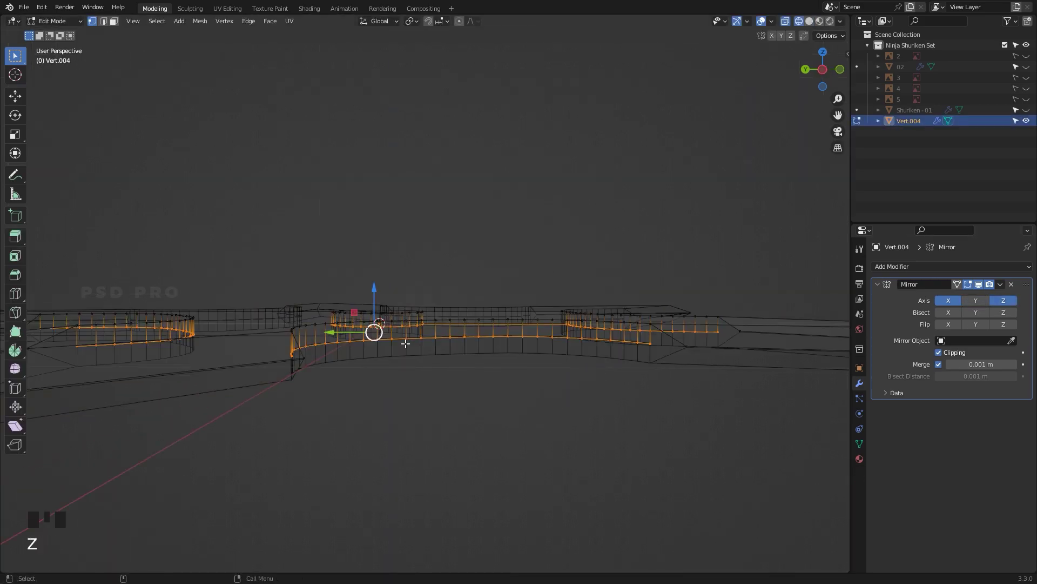
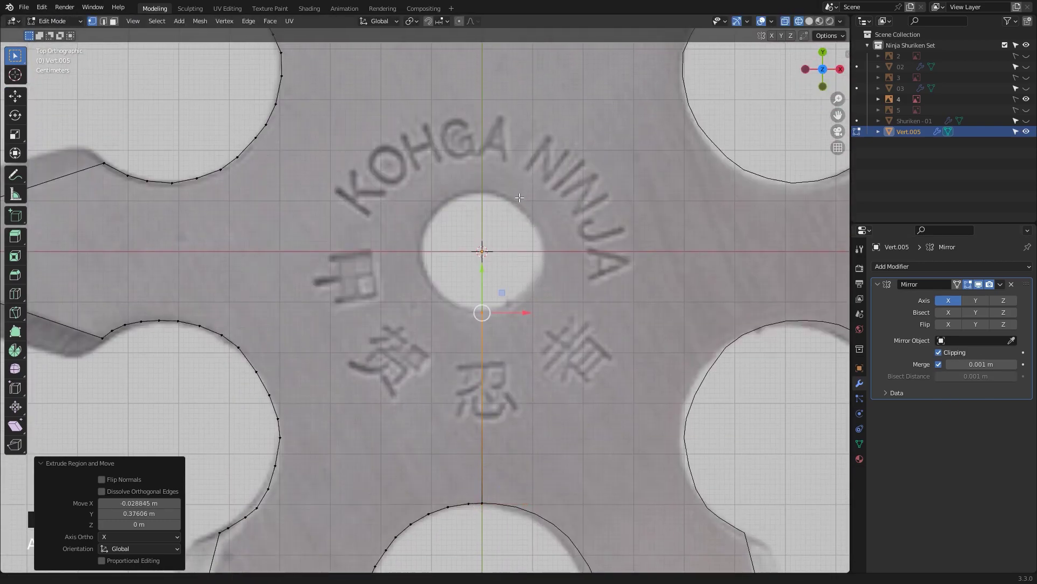
Add another traced point along the centre hole's edge
left_click(942, 353)
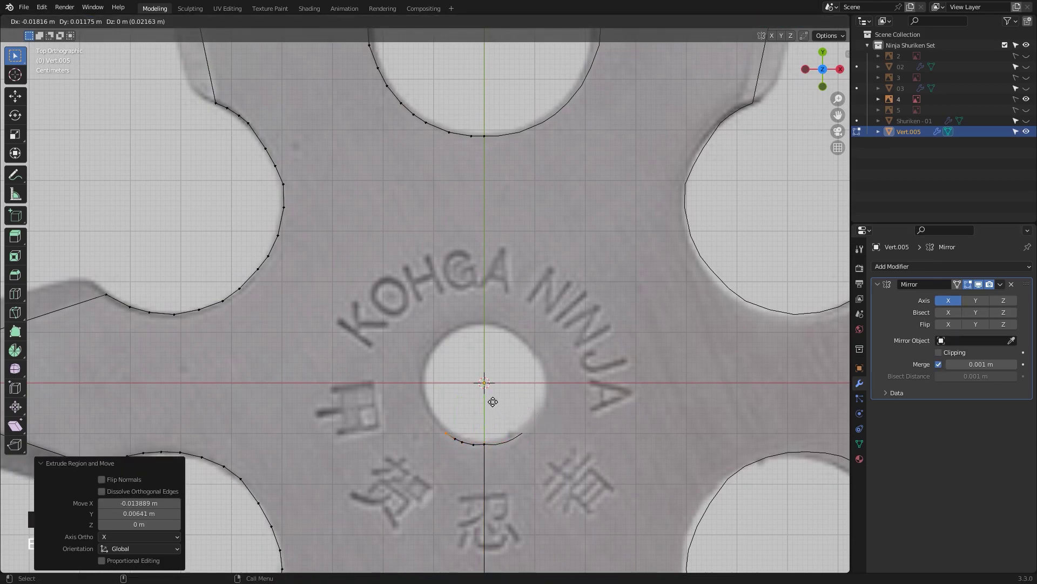
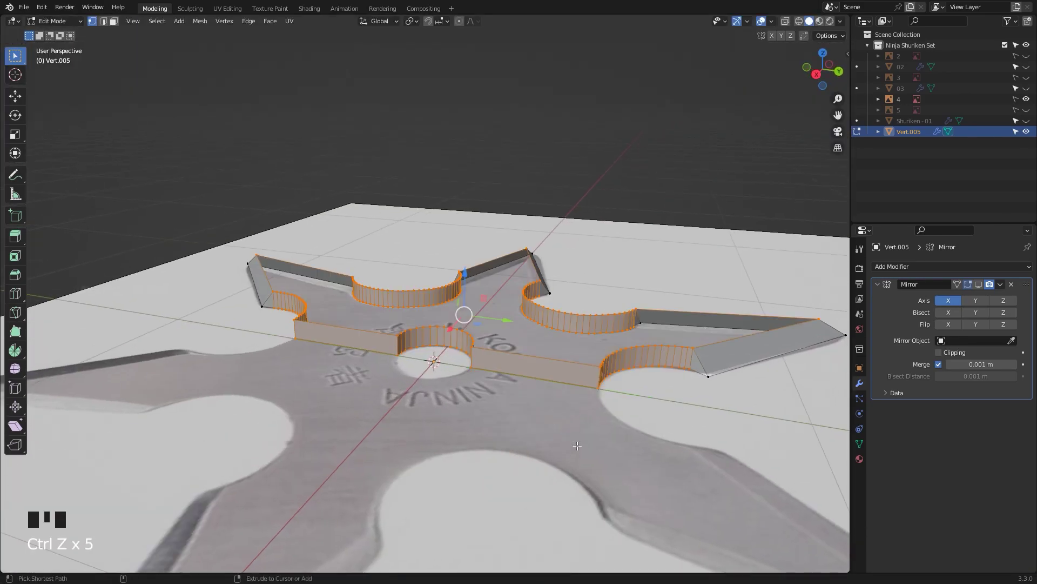
View the extruded six-point walls from the side in wireframe shading
key("`")
key("z")
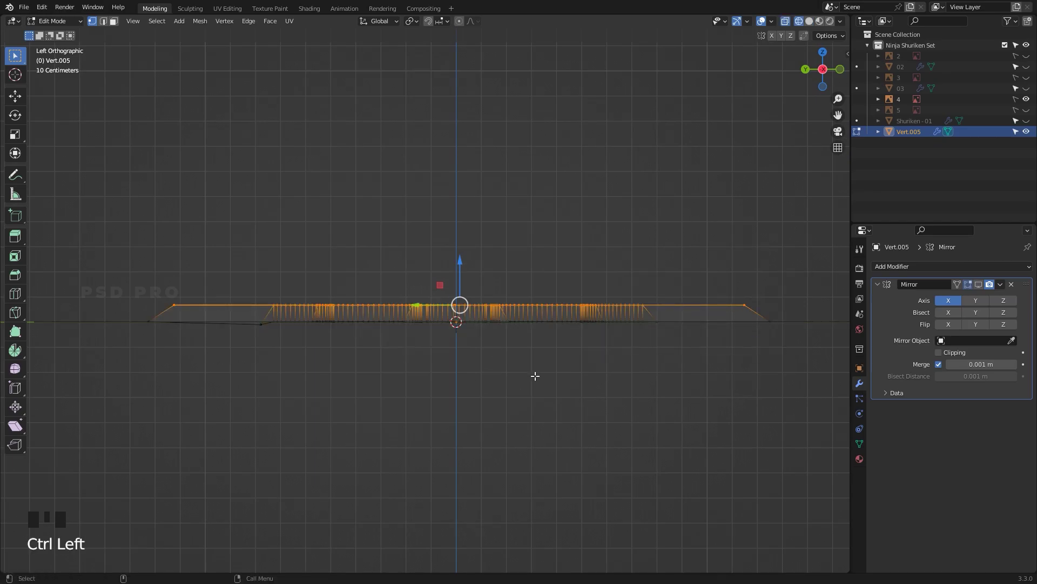
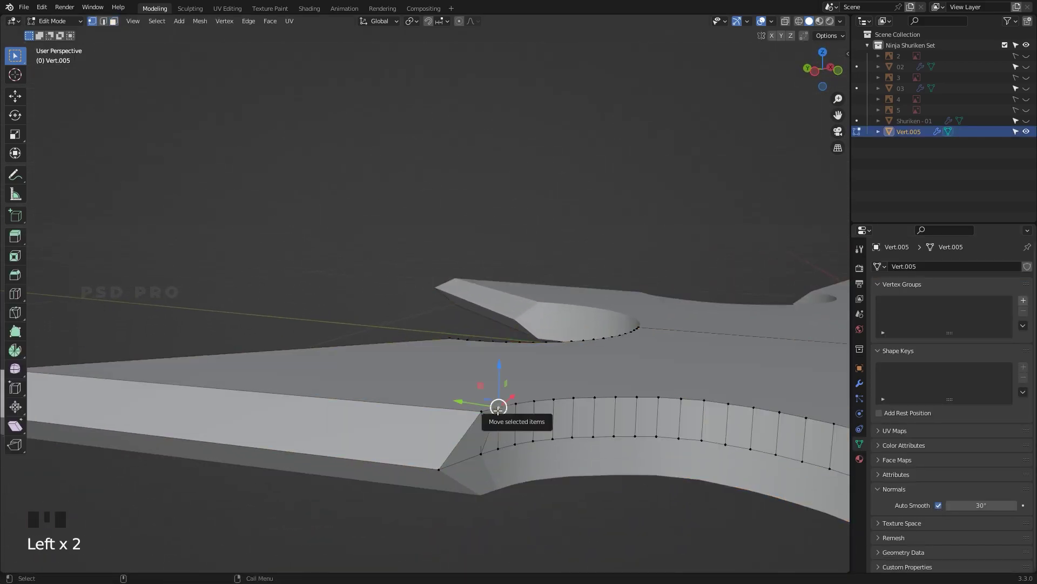
Dissolve the extra edges on the curved notch wall of the shuriken
left_click(493, 429)
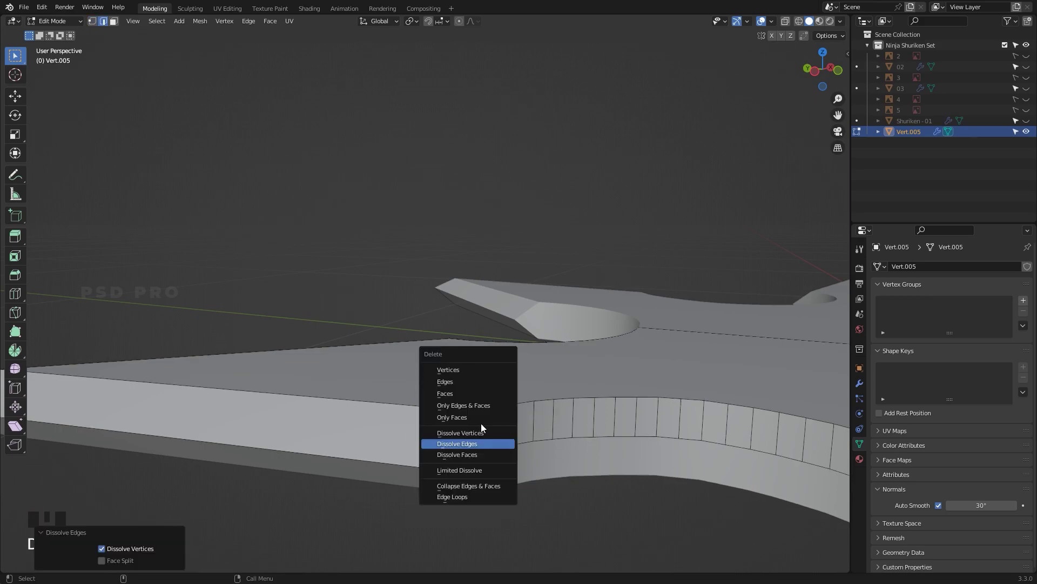
key("Tab")
left_click(464, 458)
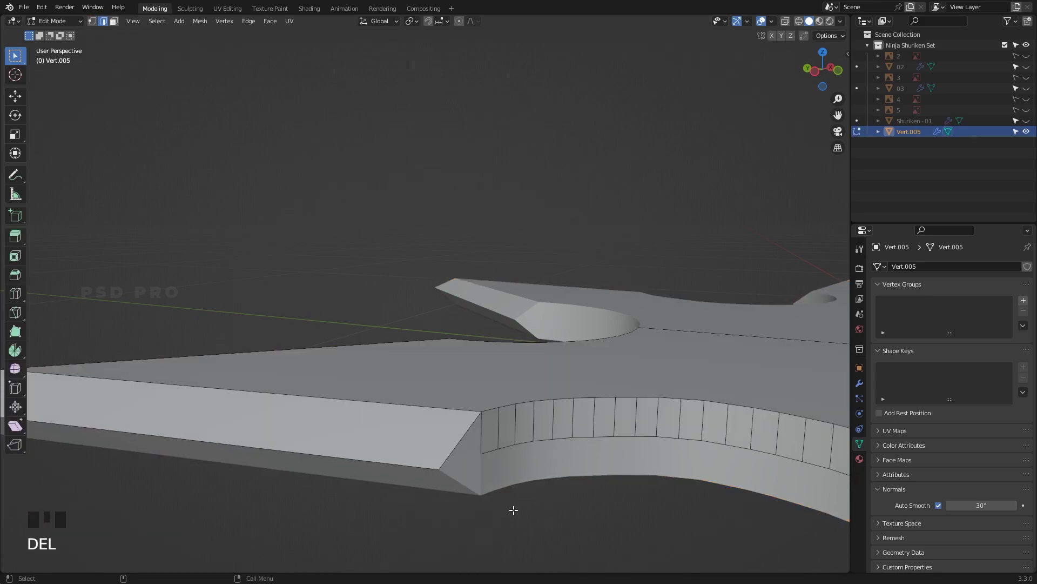
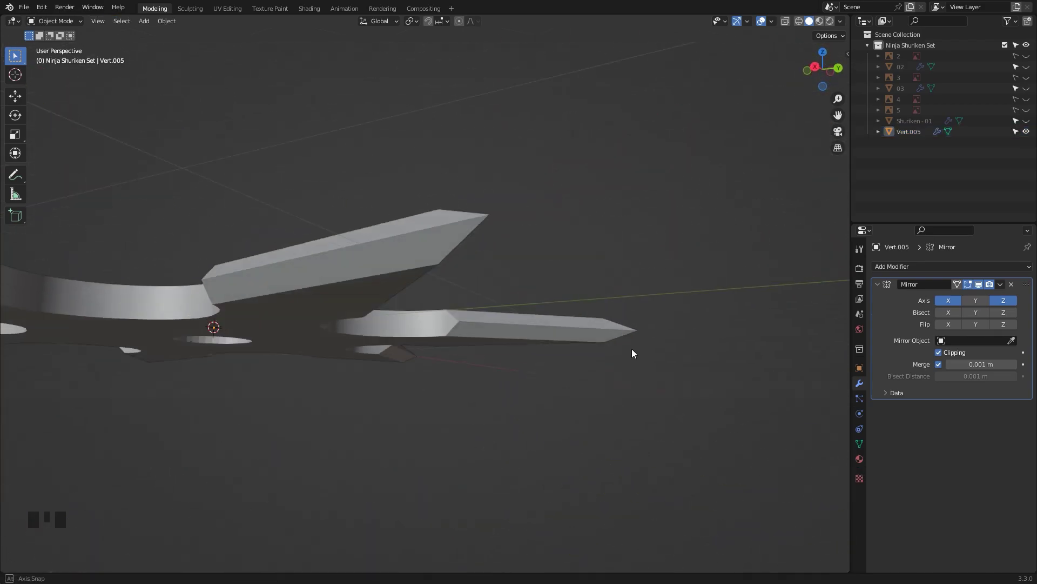
Adjust the view and reopen the shuriken mesh in edit mode as a wireframe
right_click(503, 337)
left_click_drag(462, 413, 476, 384)
left_click_drag(501, 428, 473, 421)
key("Tab")
key("Tab")
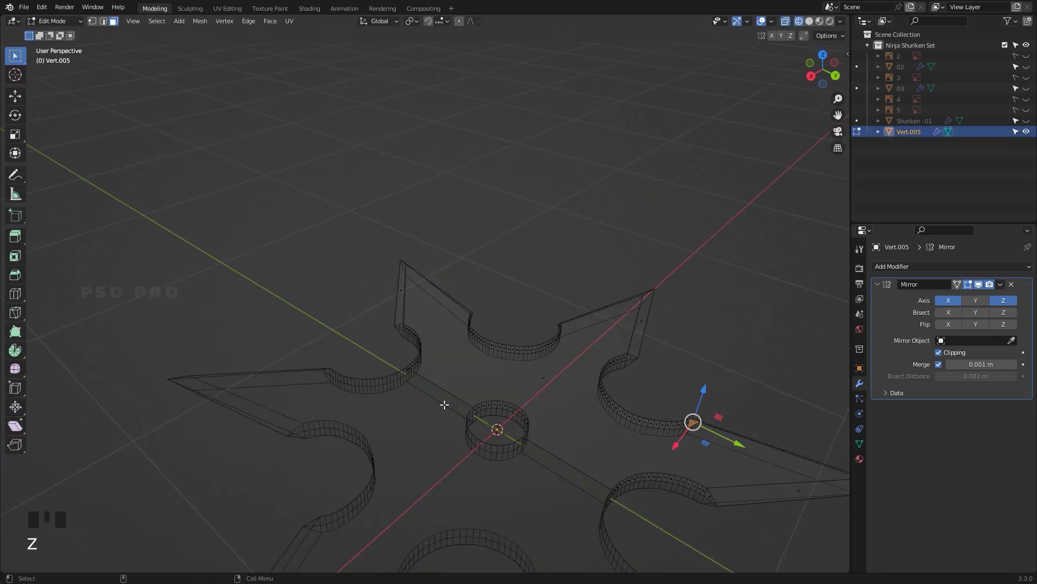
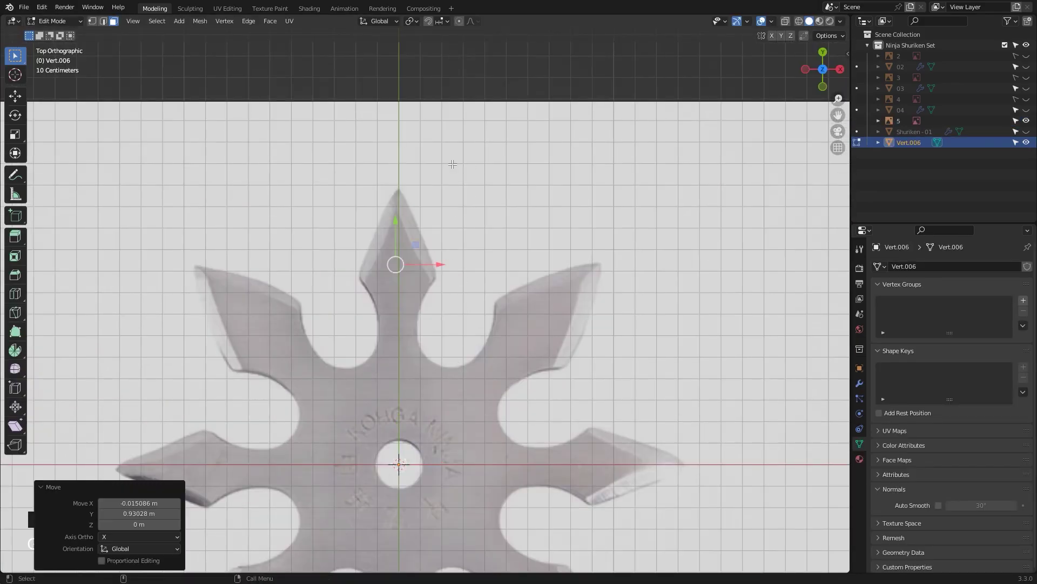
Trace the left half of the new shuriken outline vertex by vertex over the top-view reference
key("1")
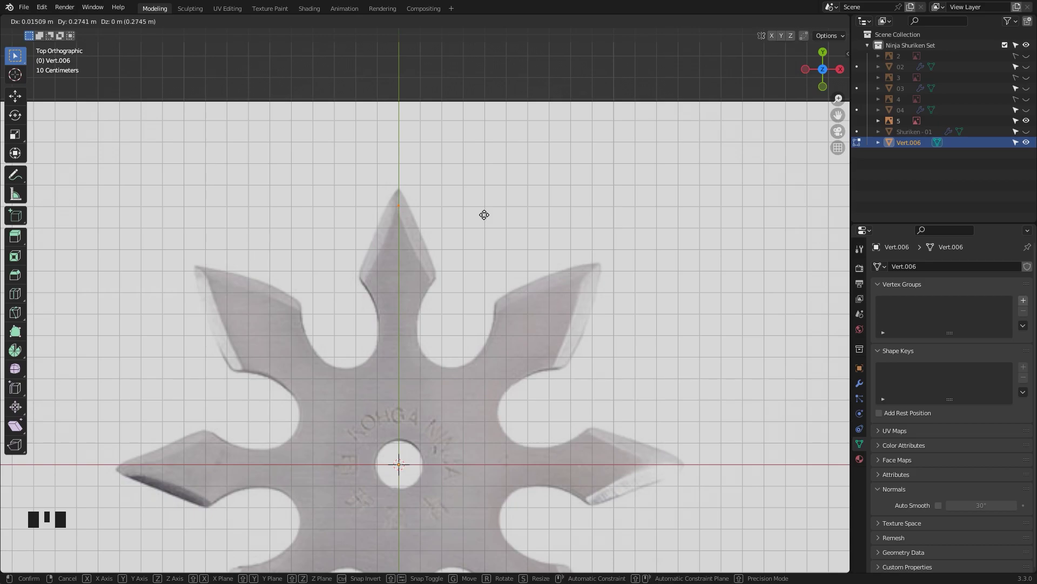
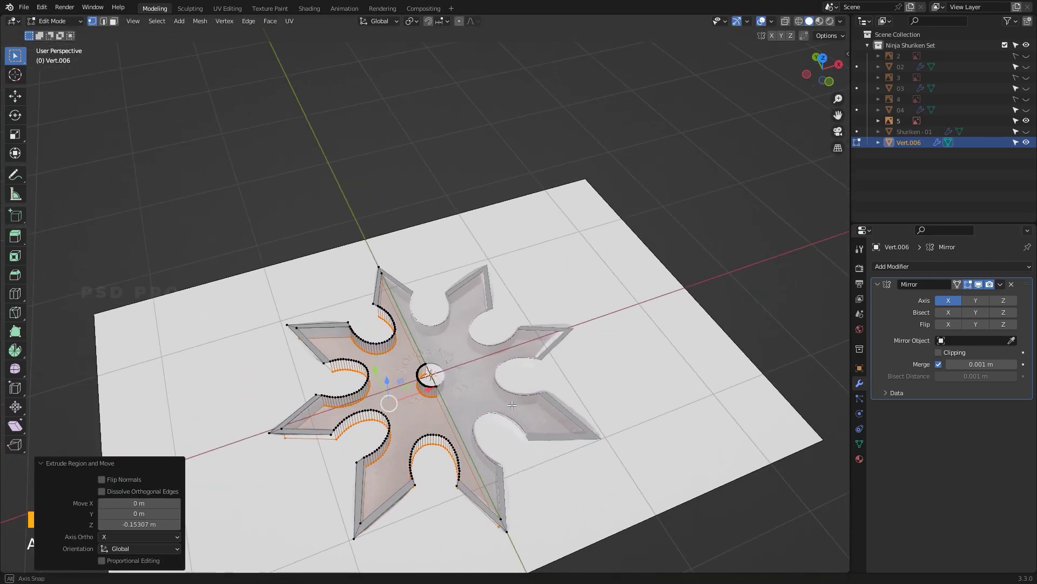
key("Tab")
left_click_drag(564, 425, 575, 378)
key("ctrl+z")
left_click_drag(476, 471, 518, 469)
key("ctrl+z")
left_click_drag(486, 466, 489, 438)
left_click_drag(470, 439, 461, 429)
left_click_drag(461, 429, 429, 423)
Select all the outline and hole edge vertices of the traced shuriken
middle_click(452, 423)
left_click(339, 481)
left_click(338, 377)
left_click(512, 306)
left_click_drag(483, 468, 428, 504)
left_click_drag(428, 504, 471, 456)
left_click_drag(470, 456, 475, 443)
Extrude the selected outline along Z to give the blade and holes solid walls
key("e")
left_click(507, 475)
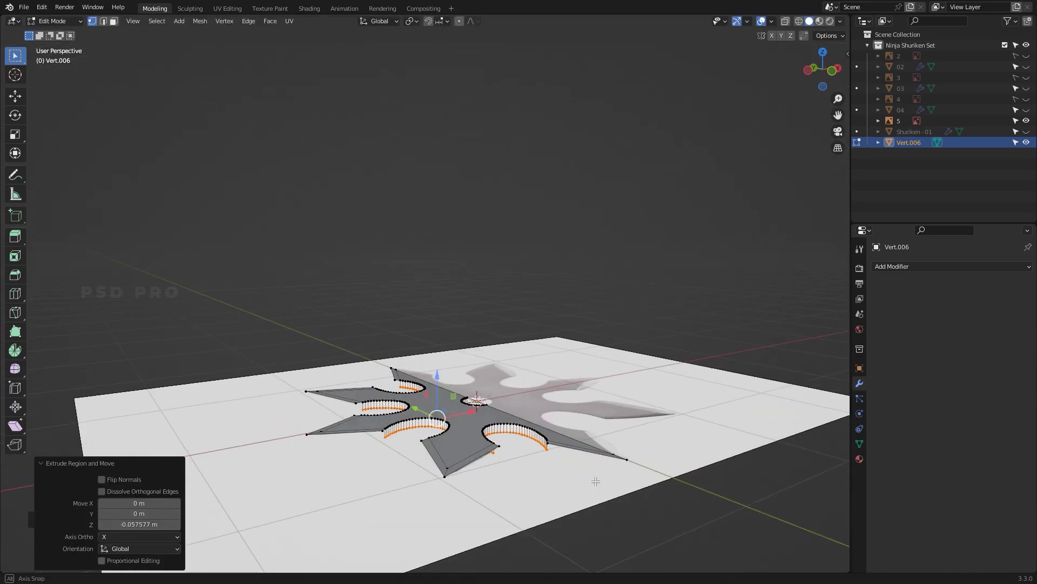
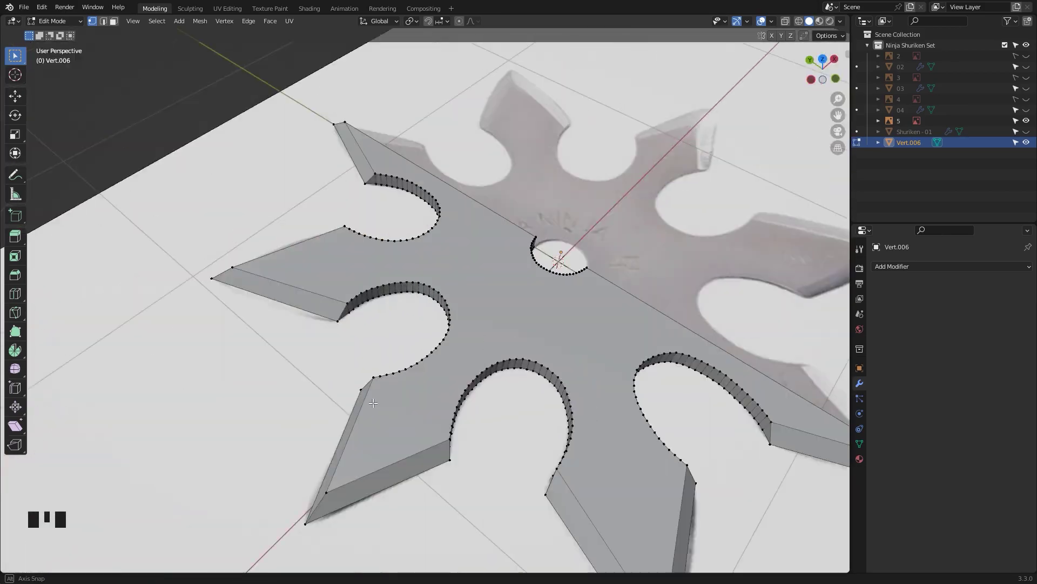
Orbit to inspect the thickened eight-point shuriken
left_click_drag(575, 366, 448, 346)
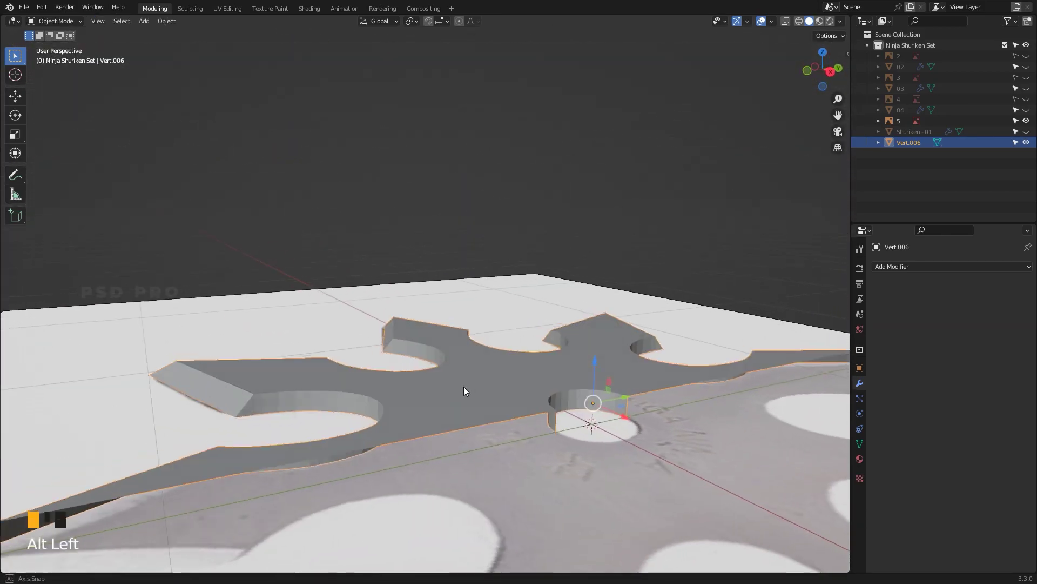
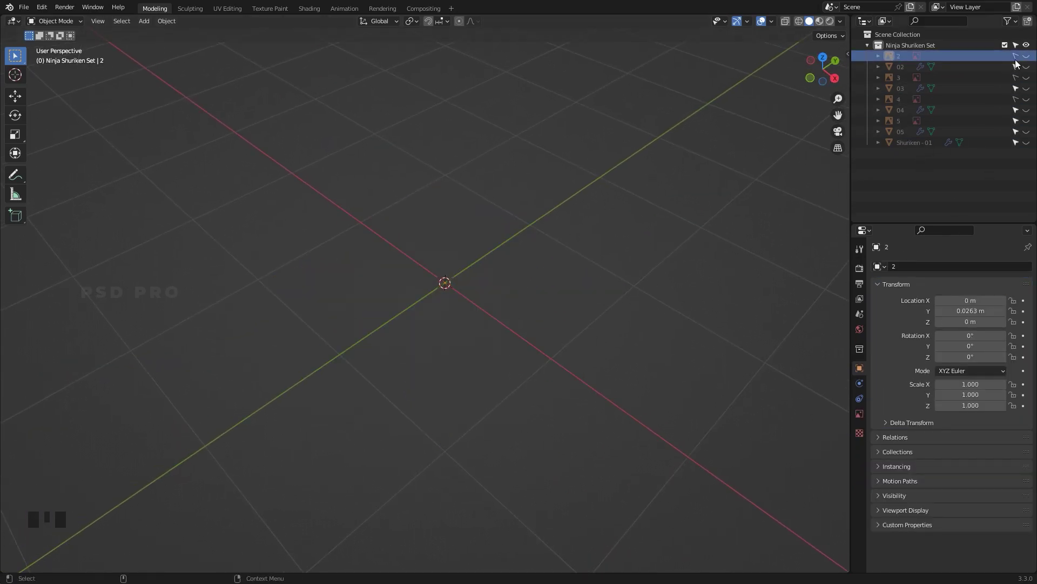
Delete the reference image objects from the shuriken collection in the Outliner
left_click(917, 55)
left_click(895, 60)
key("Delete")
Select the shuriken meshes in the Outliner and hide the finished first shuriken, leaving an empty viewport
left_click(902, 70)
left_click(904, 80)
left_click(906, 92)
left_click(915, 102)
left_click(1029, 99)
scroll("down", 3)
key("z")
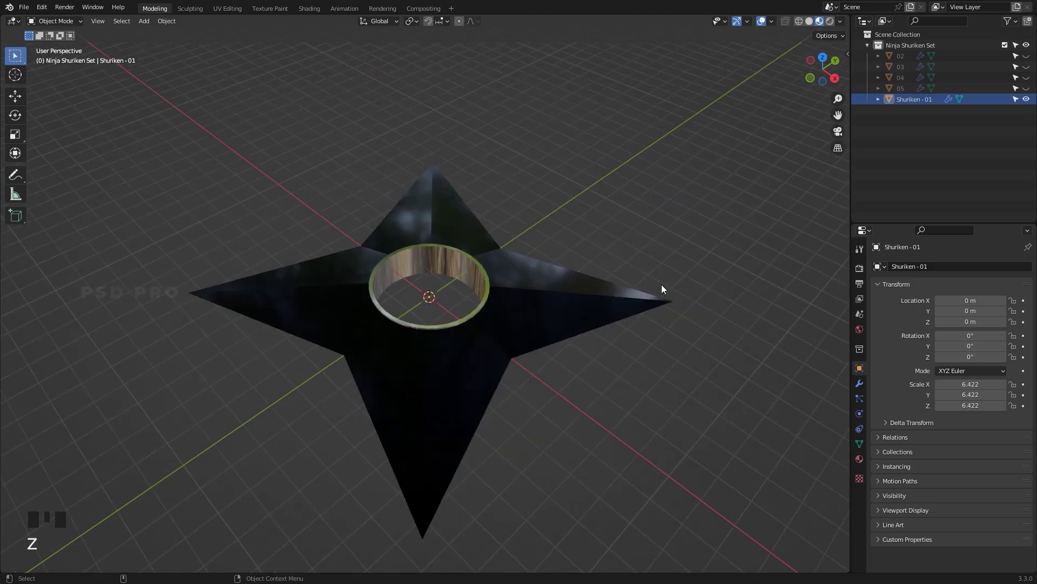
left_click_drag(665, 335, 765, 25)
left_click_drag(586, 277, 1029, 82)
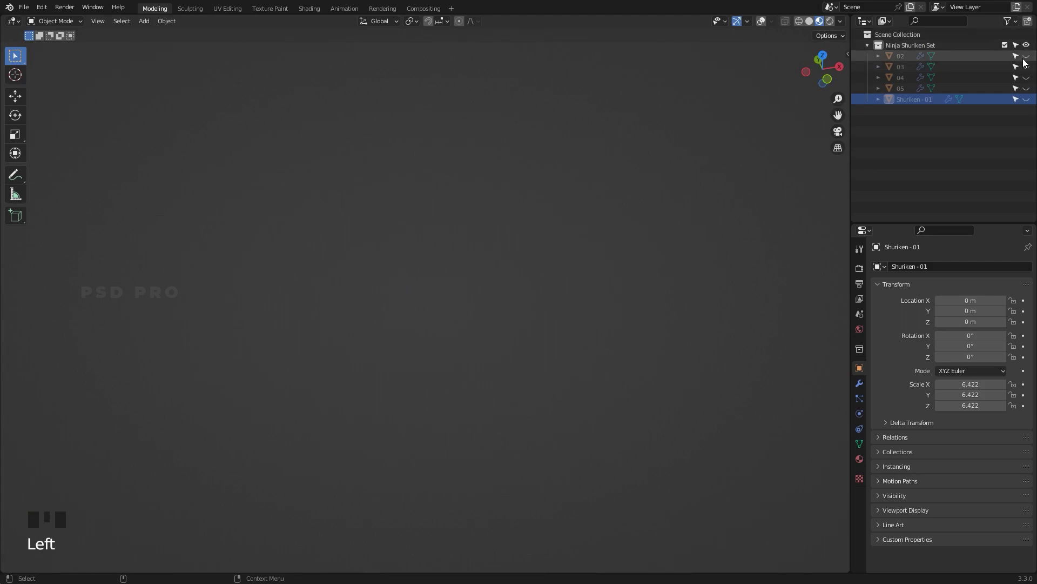
Unhide shuriken 02 and give it the existing dark metallic 'Material'
left_click(1029, 60)
left_click_drag(465, 324, 551, 369)
left_click_drag(551, 369, 471, 323)
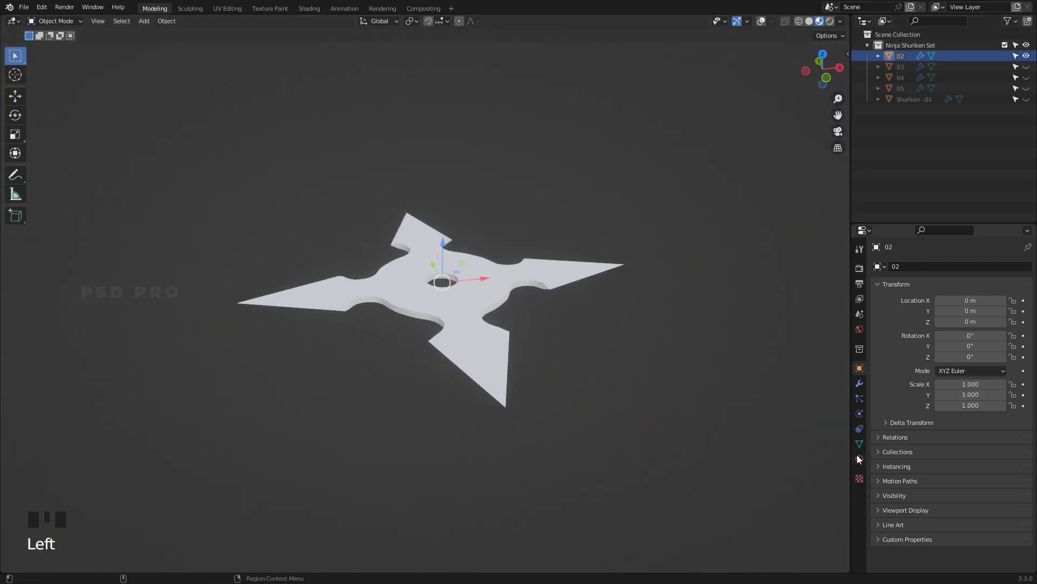
left_click(865, 460)
left_click_drag(885, 312, 433, 405)
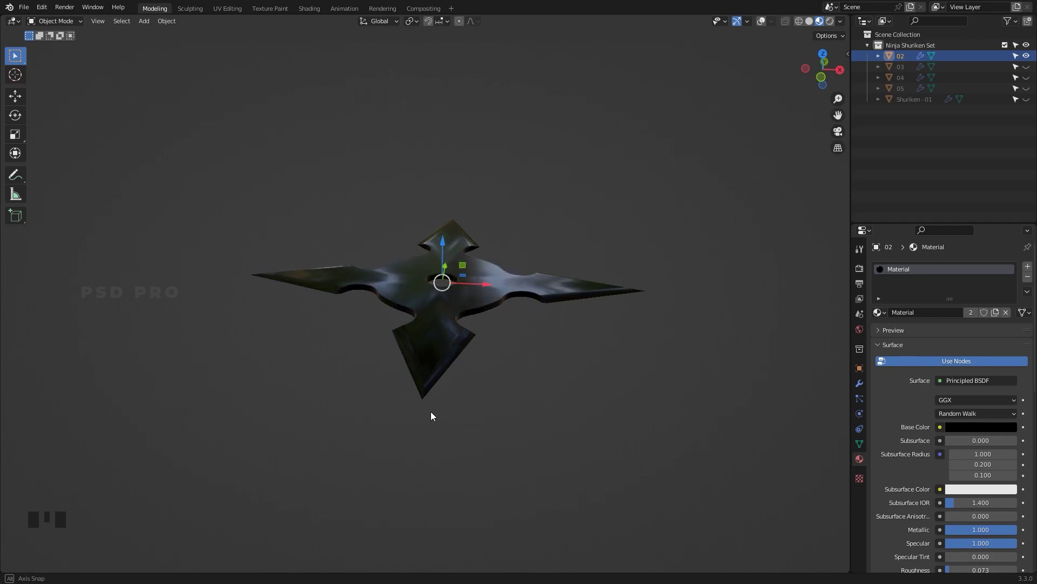
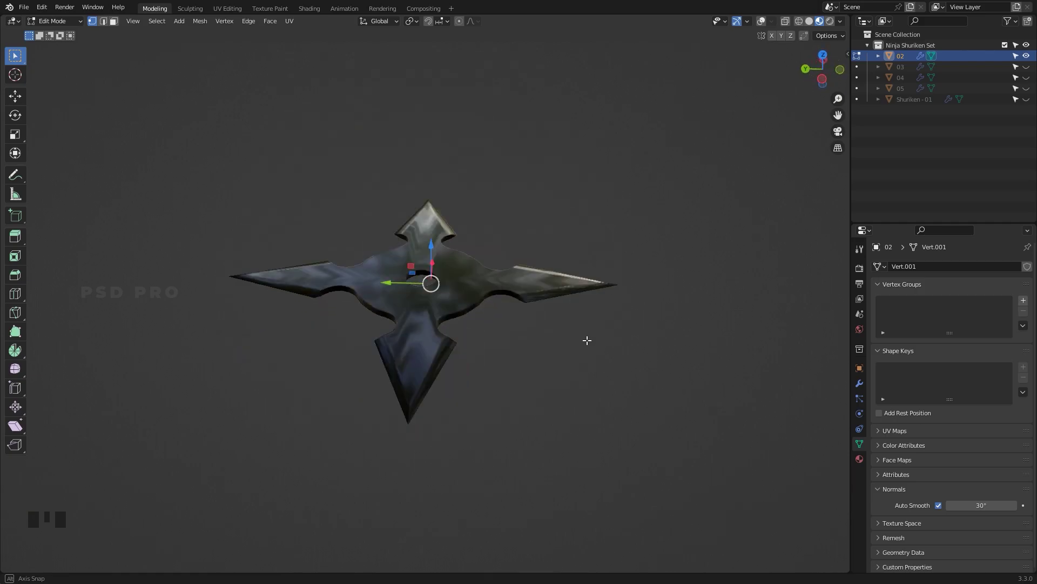
Switch to a top-down wireframe view of shuriken 02 to reach its bevel faces
key("`")
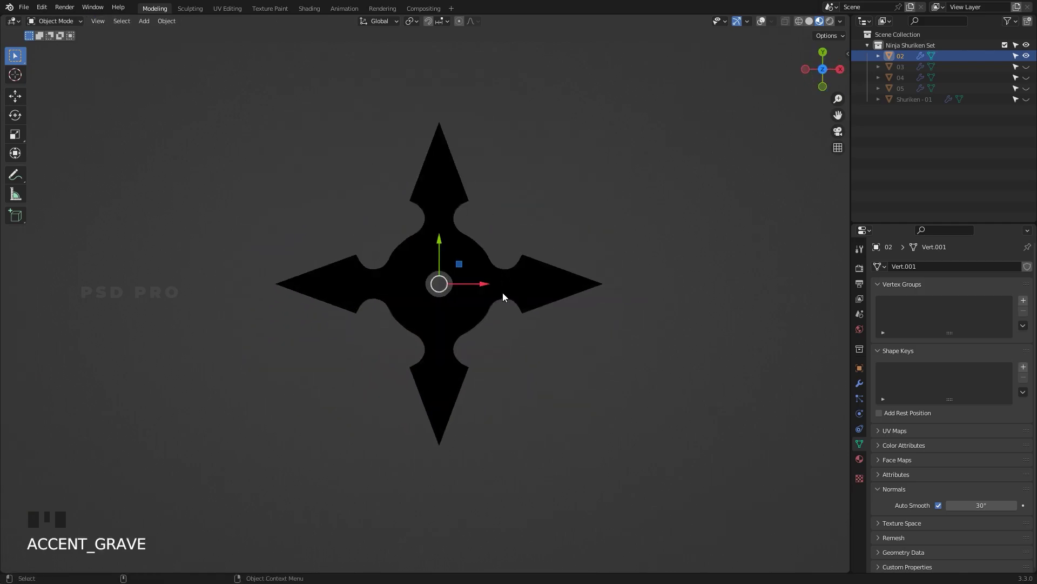
left_click_drag(489, 277, 487, 302)
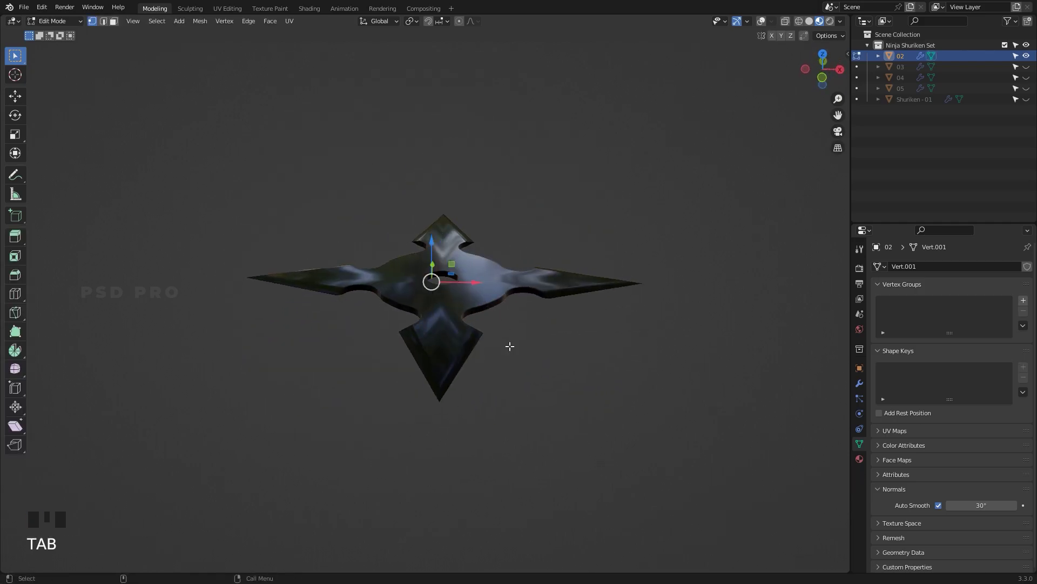
key("`")
scroll("up", 3)
key("z")
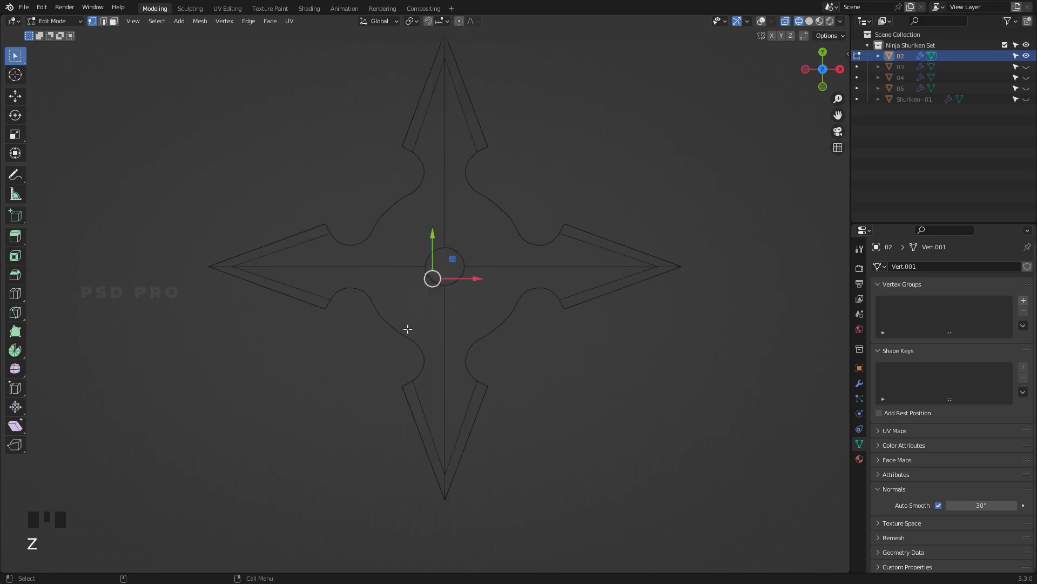
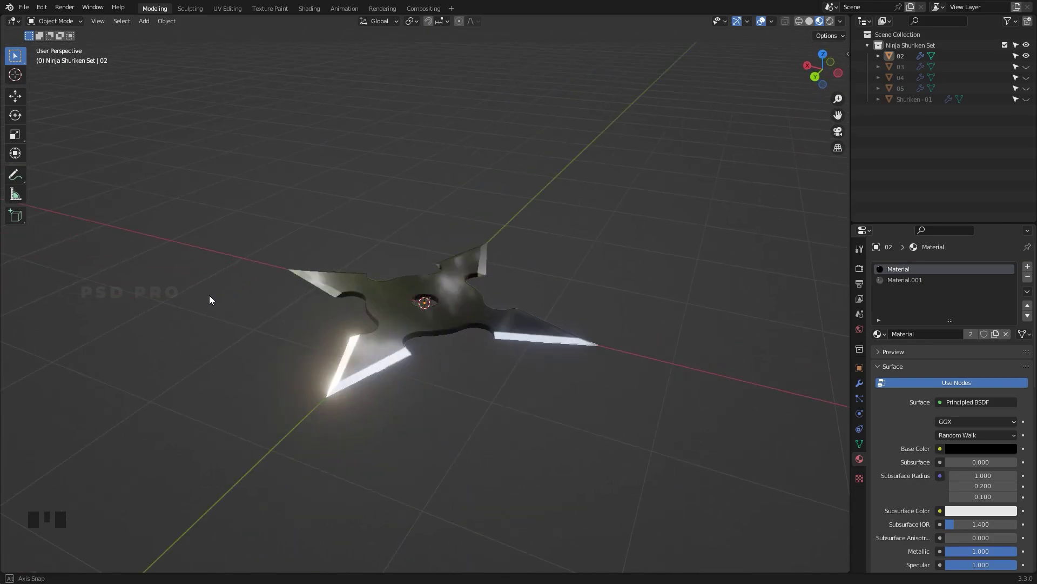
Hide shuriken 02, then unhide and select five-point shuriken 03 for editing
left_click(1028, 60)
left_click(1031, 69)
left_click(904, 71)
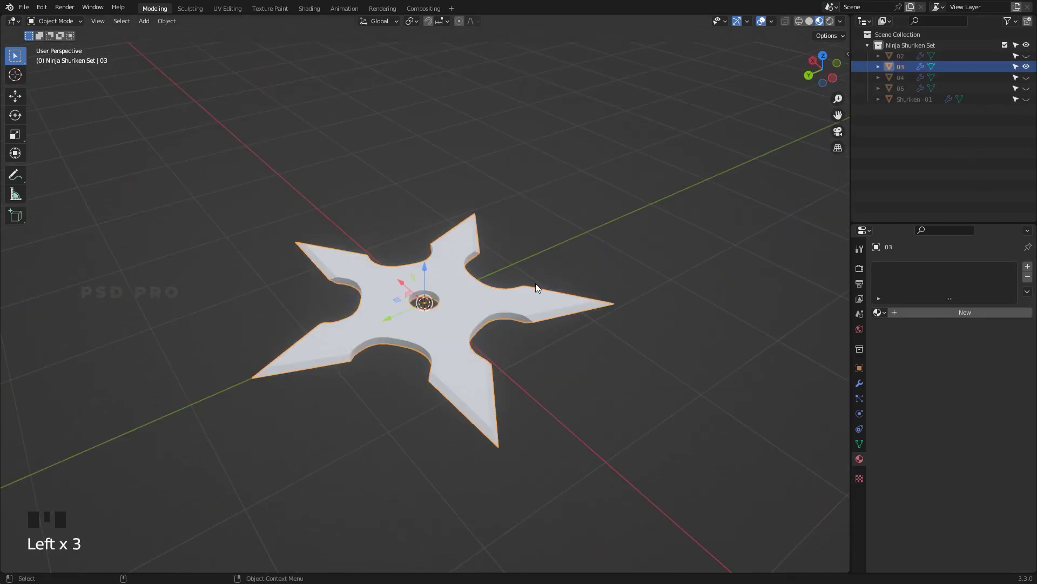
left_click(487, 315)
key("Tab")
key("Tab")
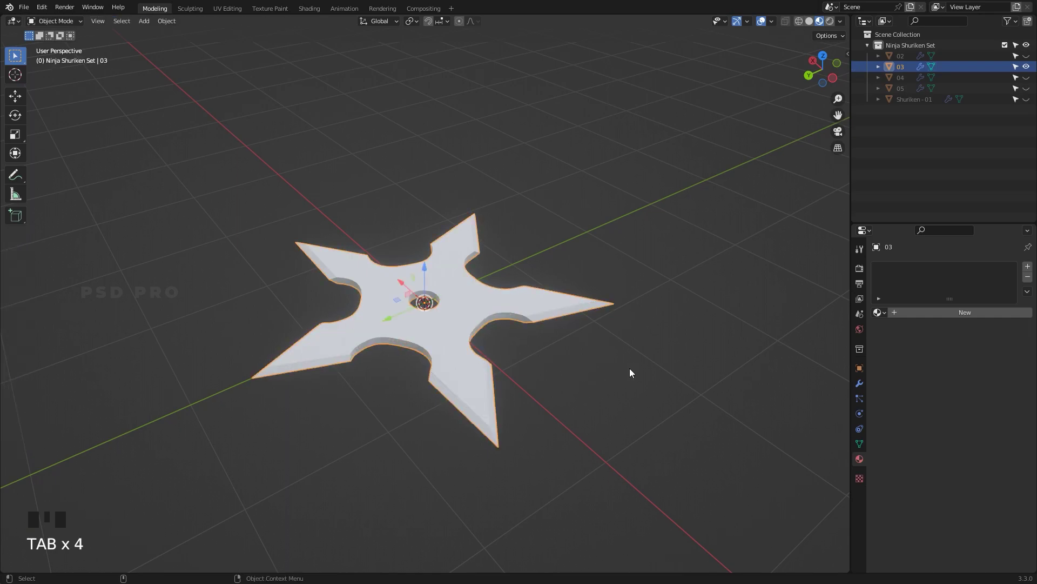
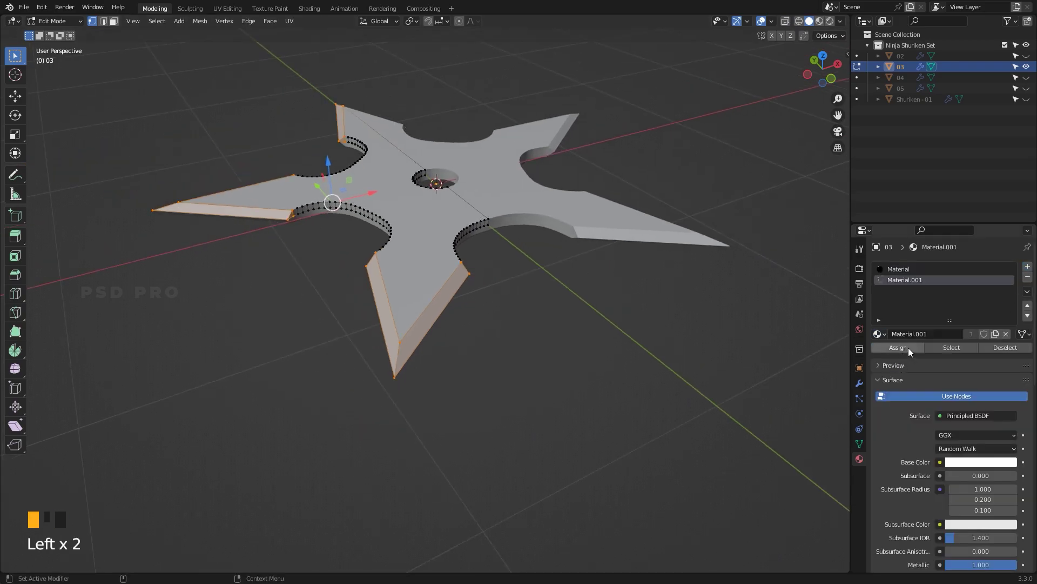
Preview shuriken 03's bright bevels against its dark body and select shuriken 04
key("z")
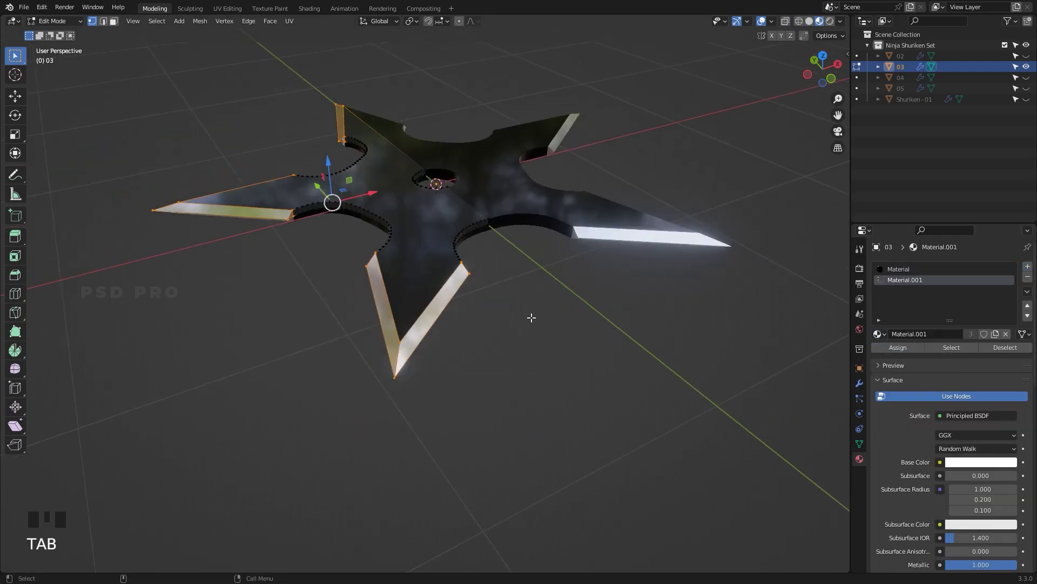
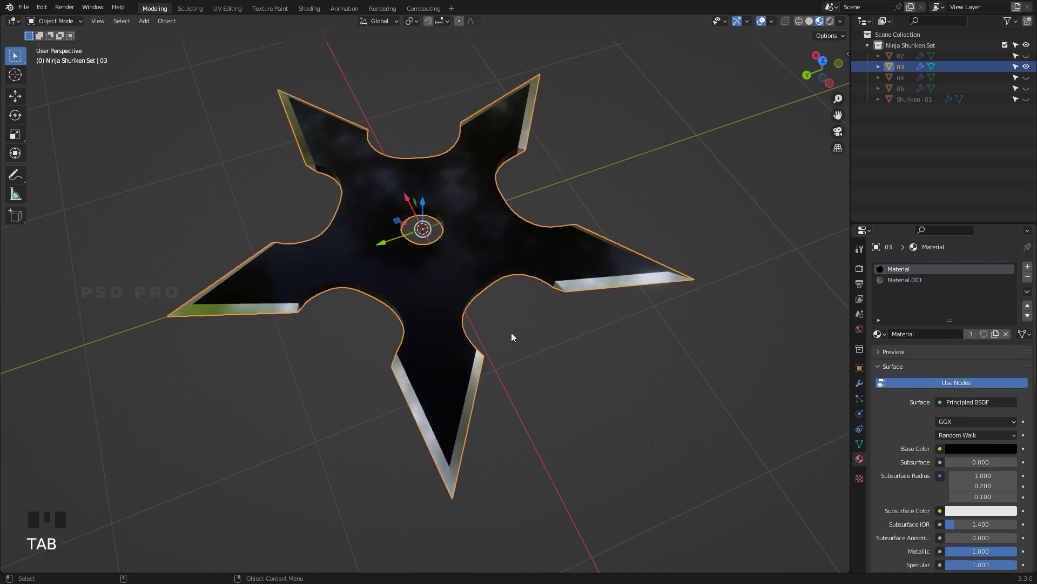
left_click_drag(553, 334, 506, 295)
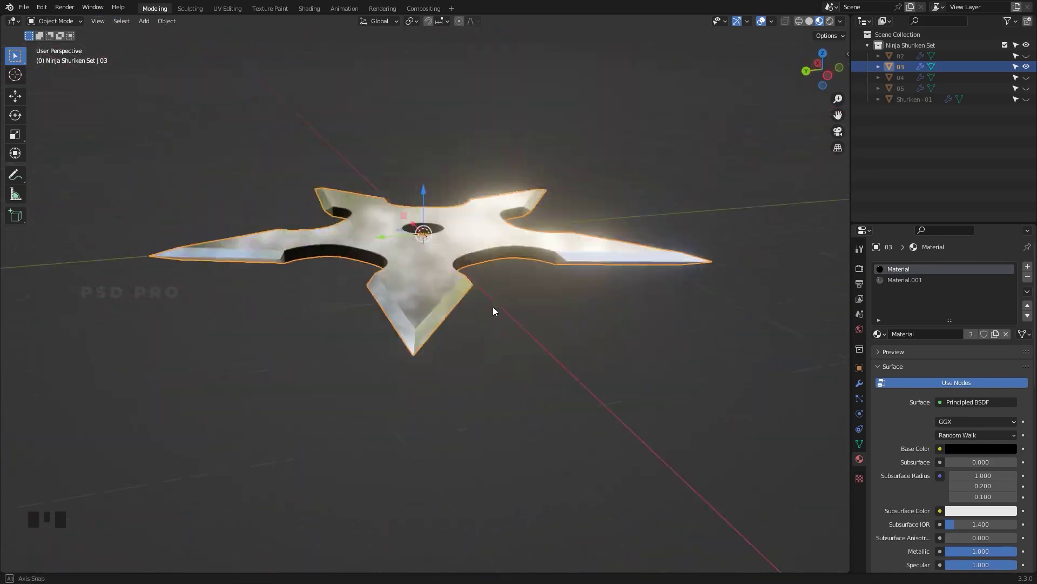
left_click(628, 260)
left_click_drag(507, 305, 400, 407)
left_click_drag(400, 407, 705, 392)
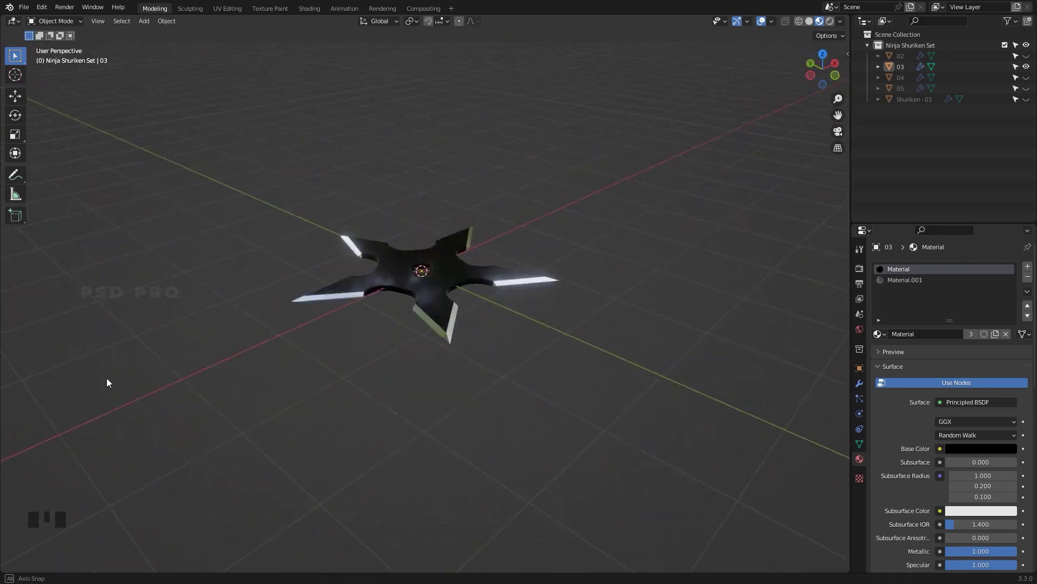